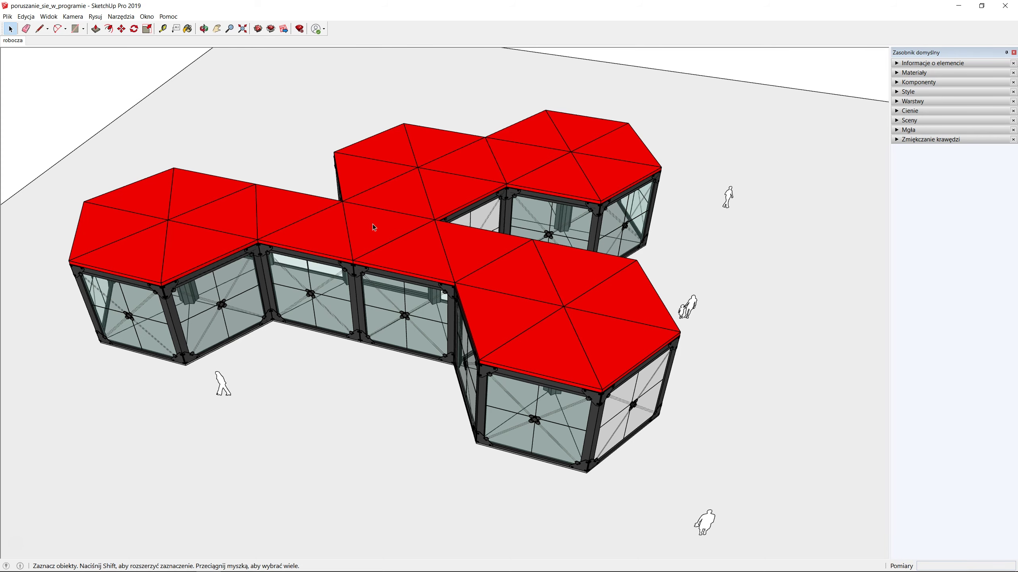
drag(378, 220, 378, 224)
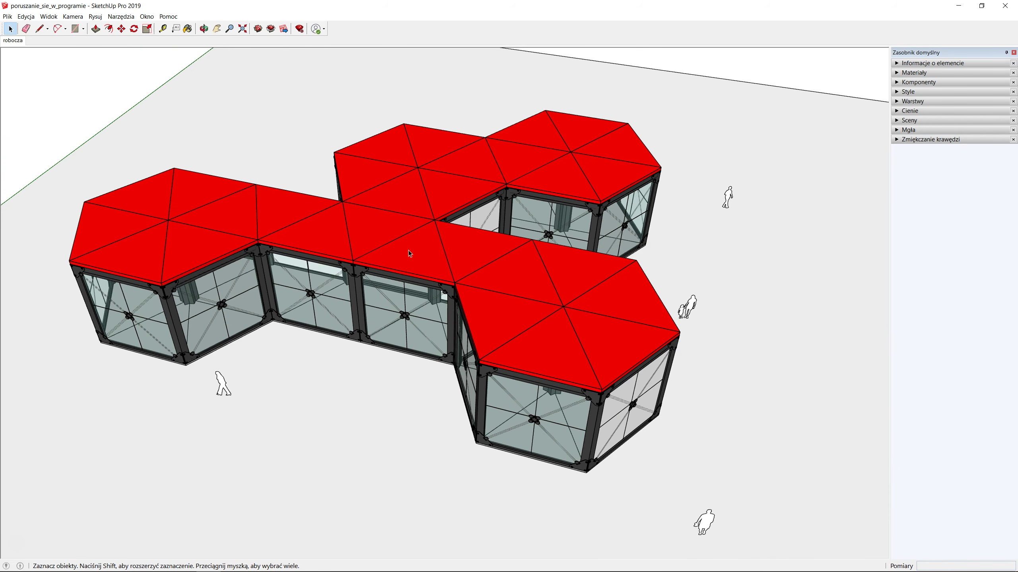